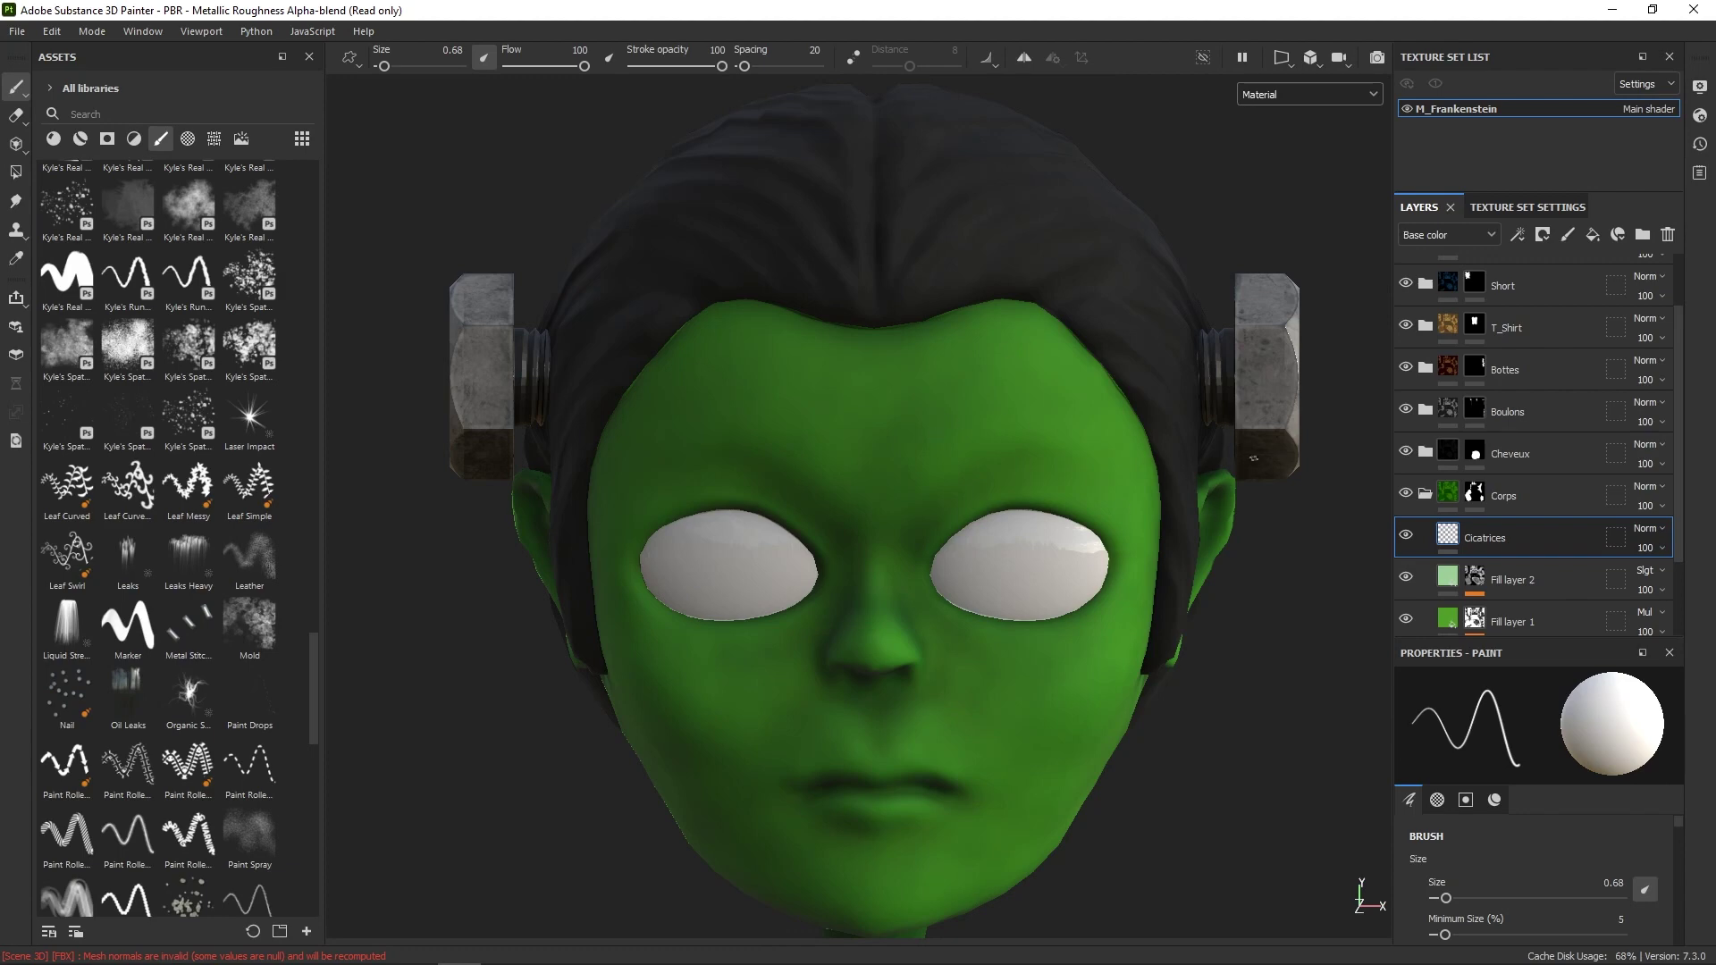
Step: Give the scar brush a dark red Base color via the viewport quick properties
{"action": "right_click", "coordinate": [1151, 564]}
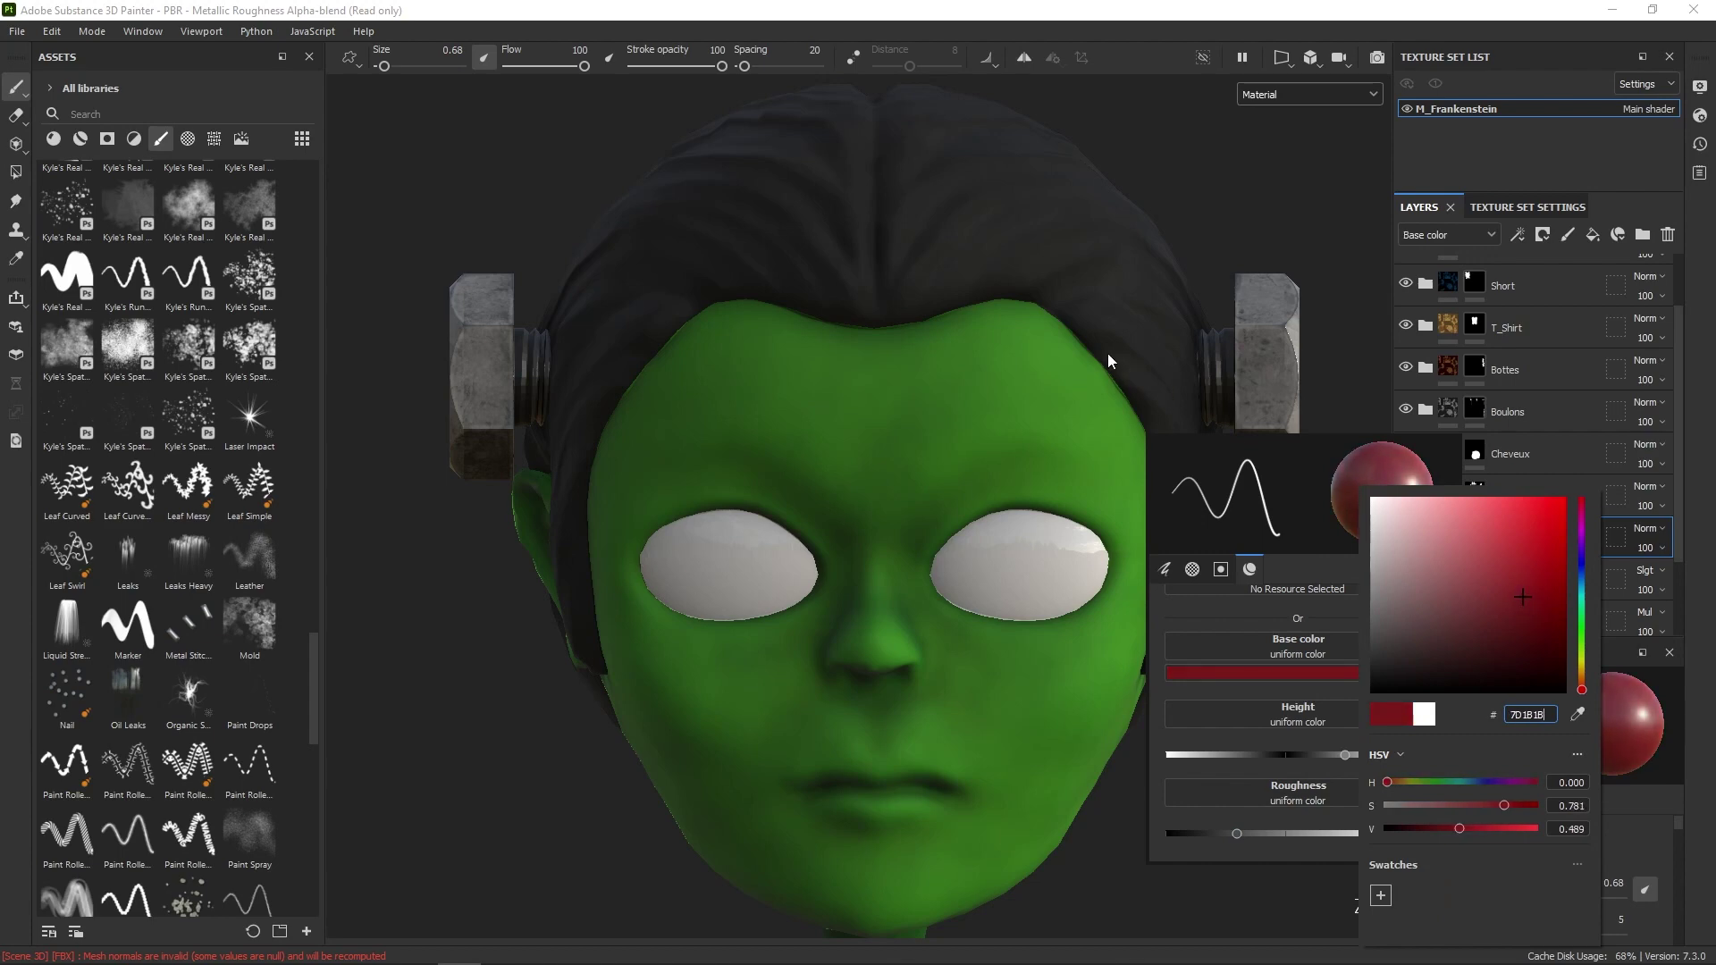
Step: Raise the brush Height and set Roughness to 0.3 for the forehead scar stroke
{"action": "right_click", "coordinate": [1047, 406]}
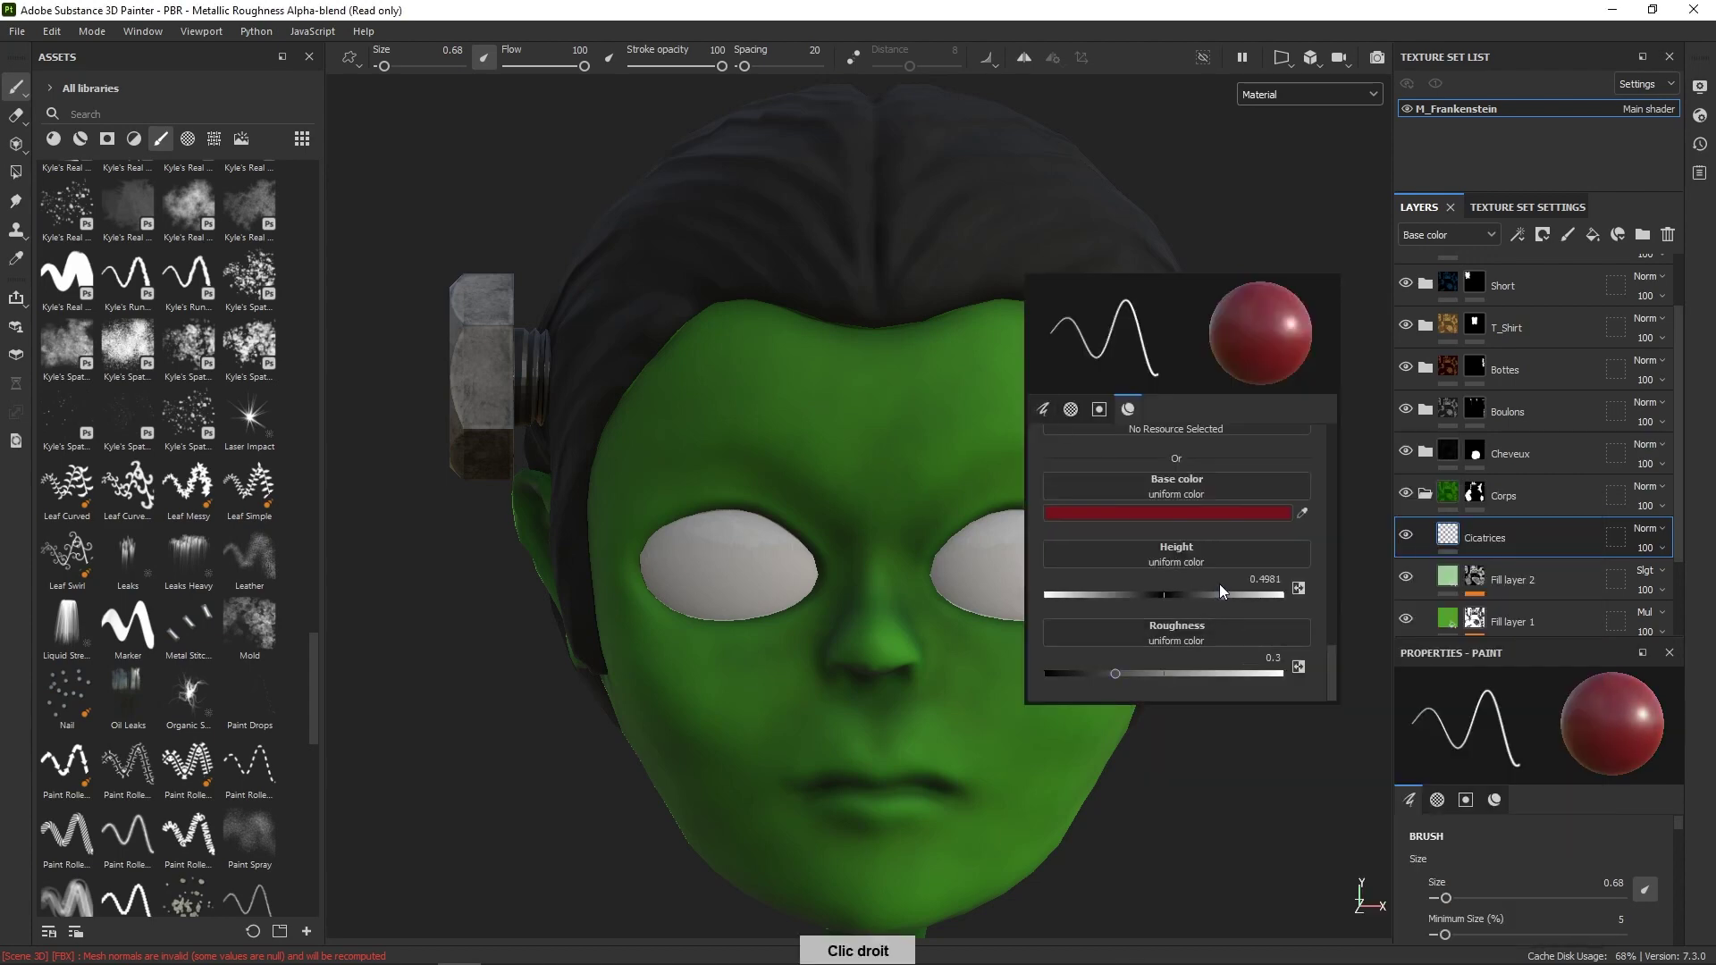
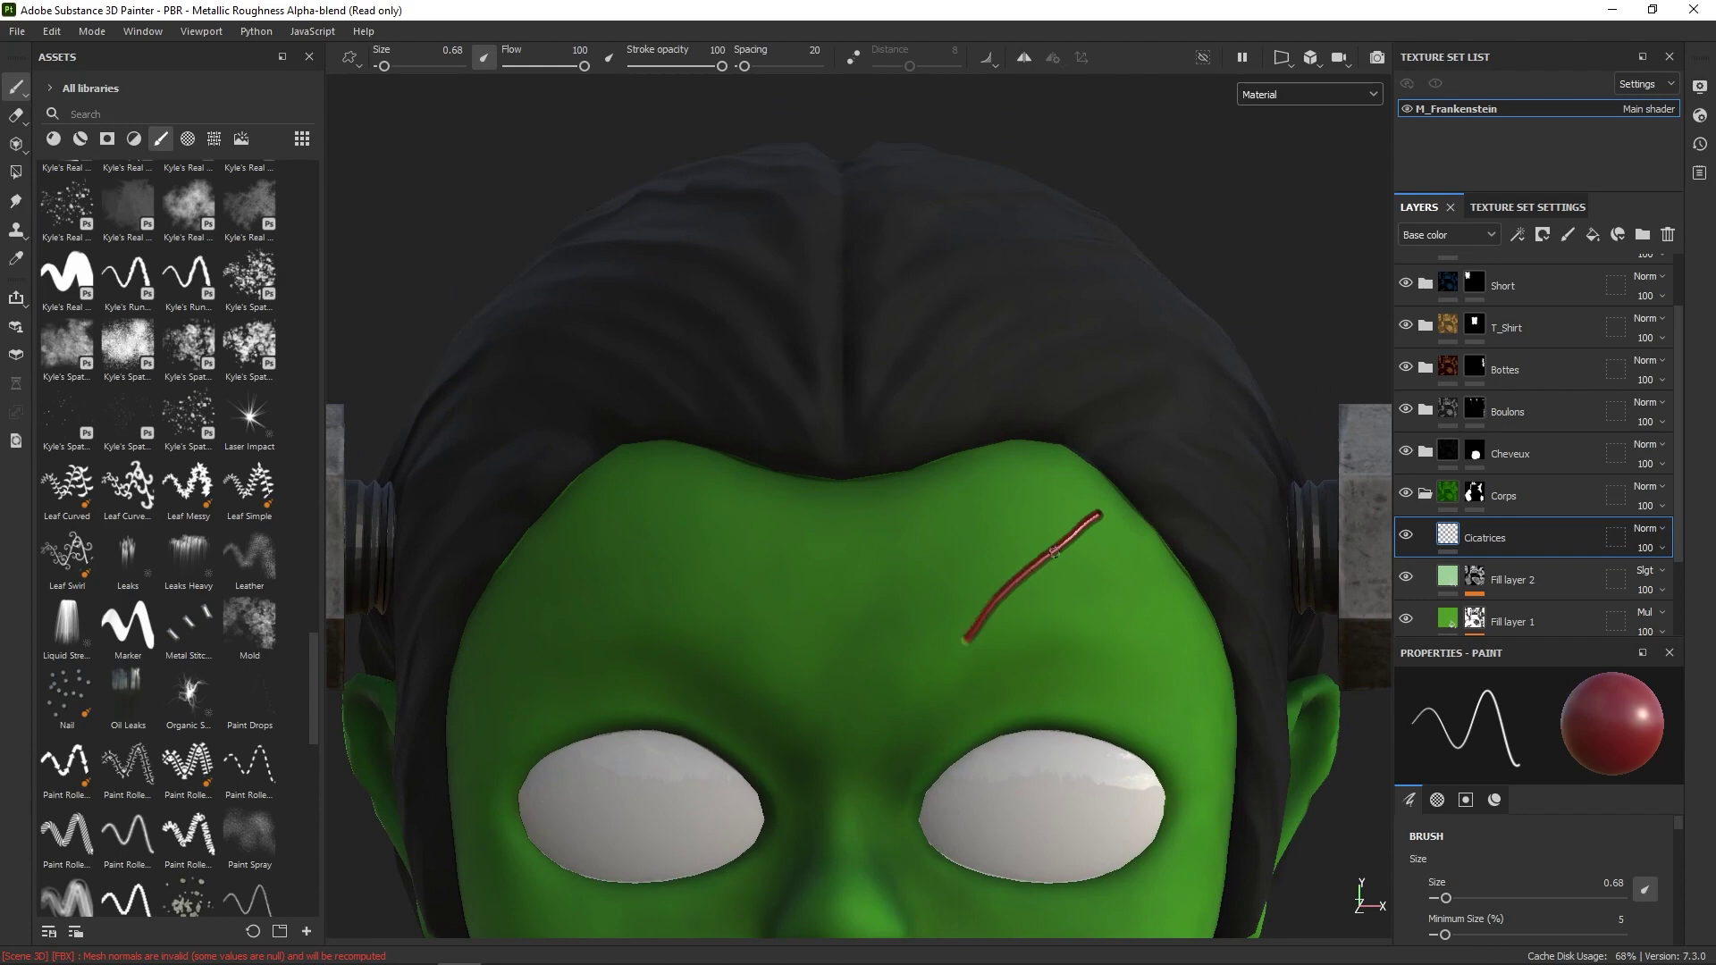
Step: Make the brush white with a negative, sunken Height for the forehead cross stitches
{"action": "right_click", "coordinate": [1070, 592]}
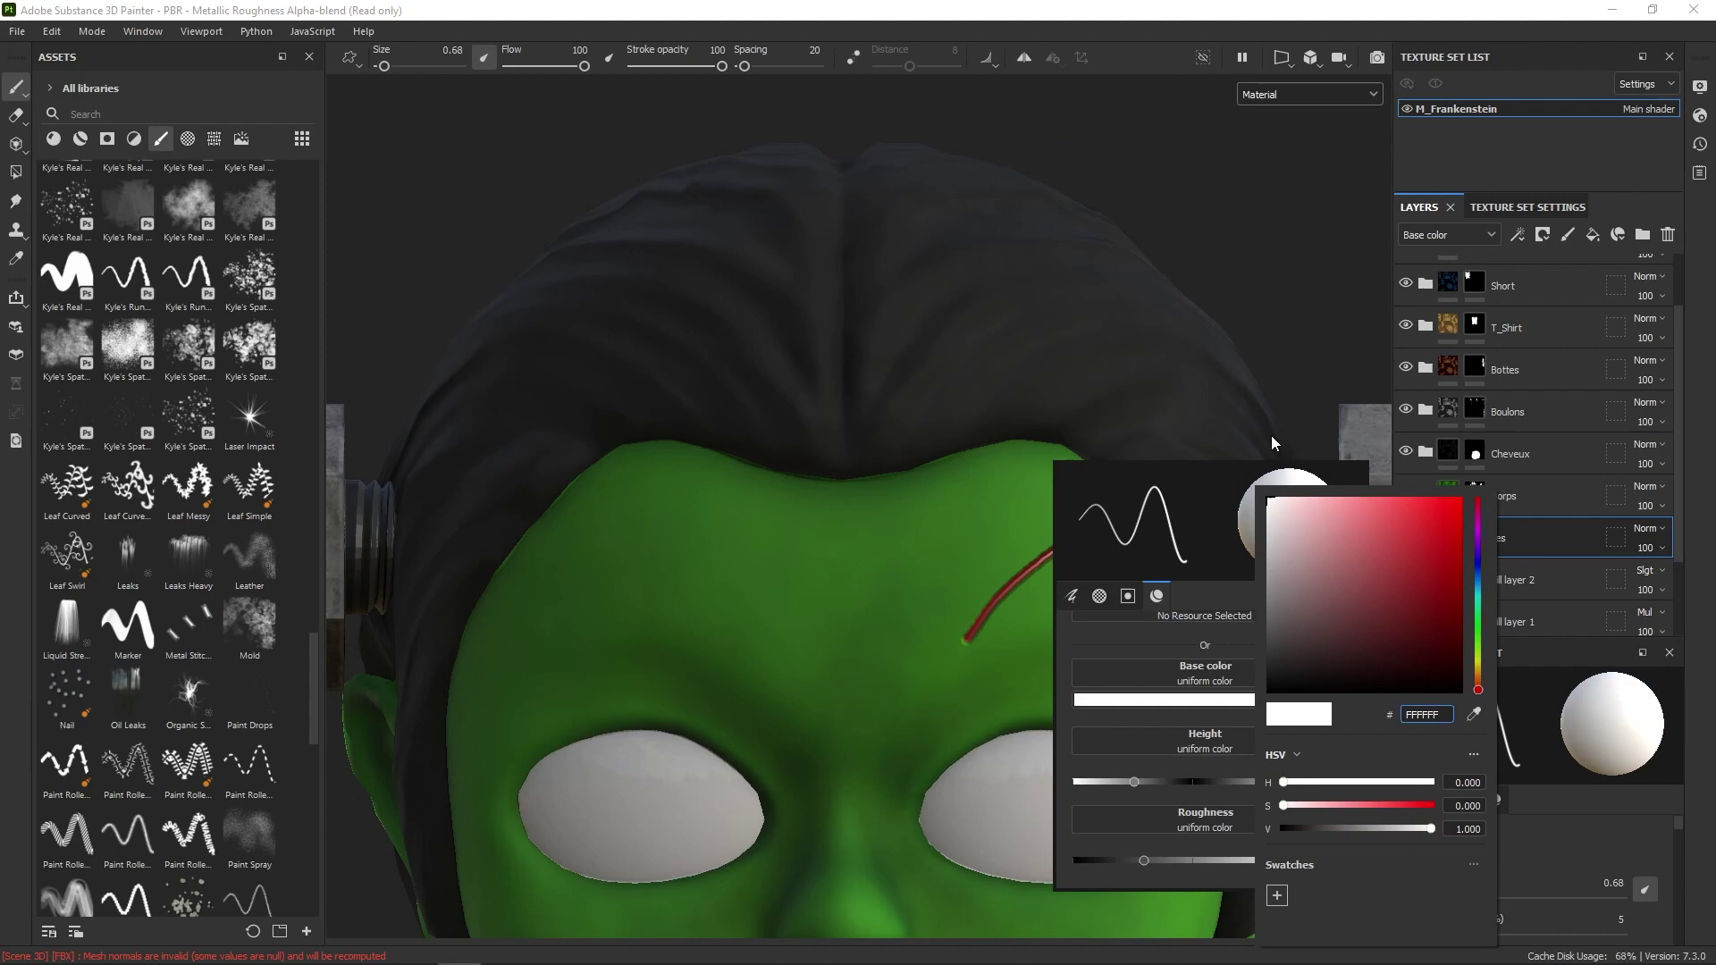
{"action": "right_click", "coordinate": [1148, 598]}
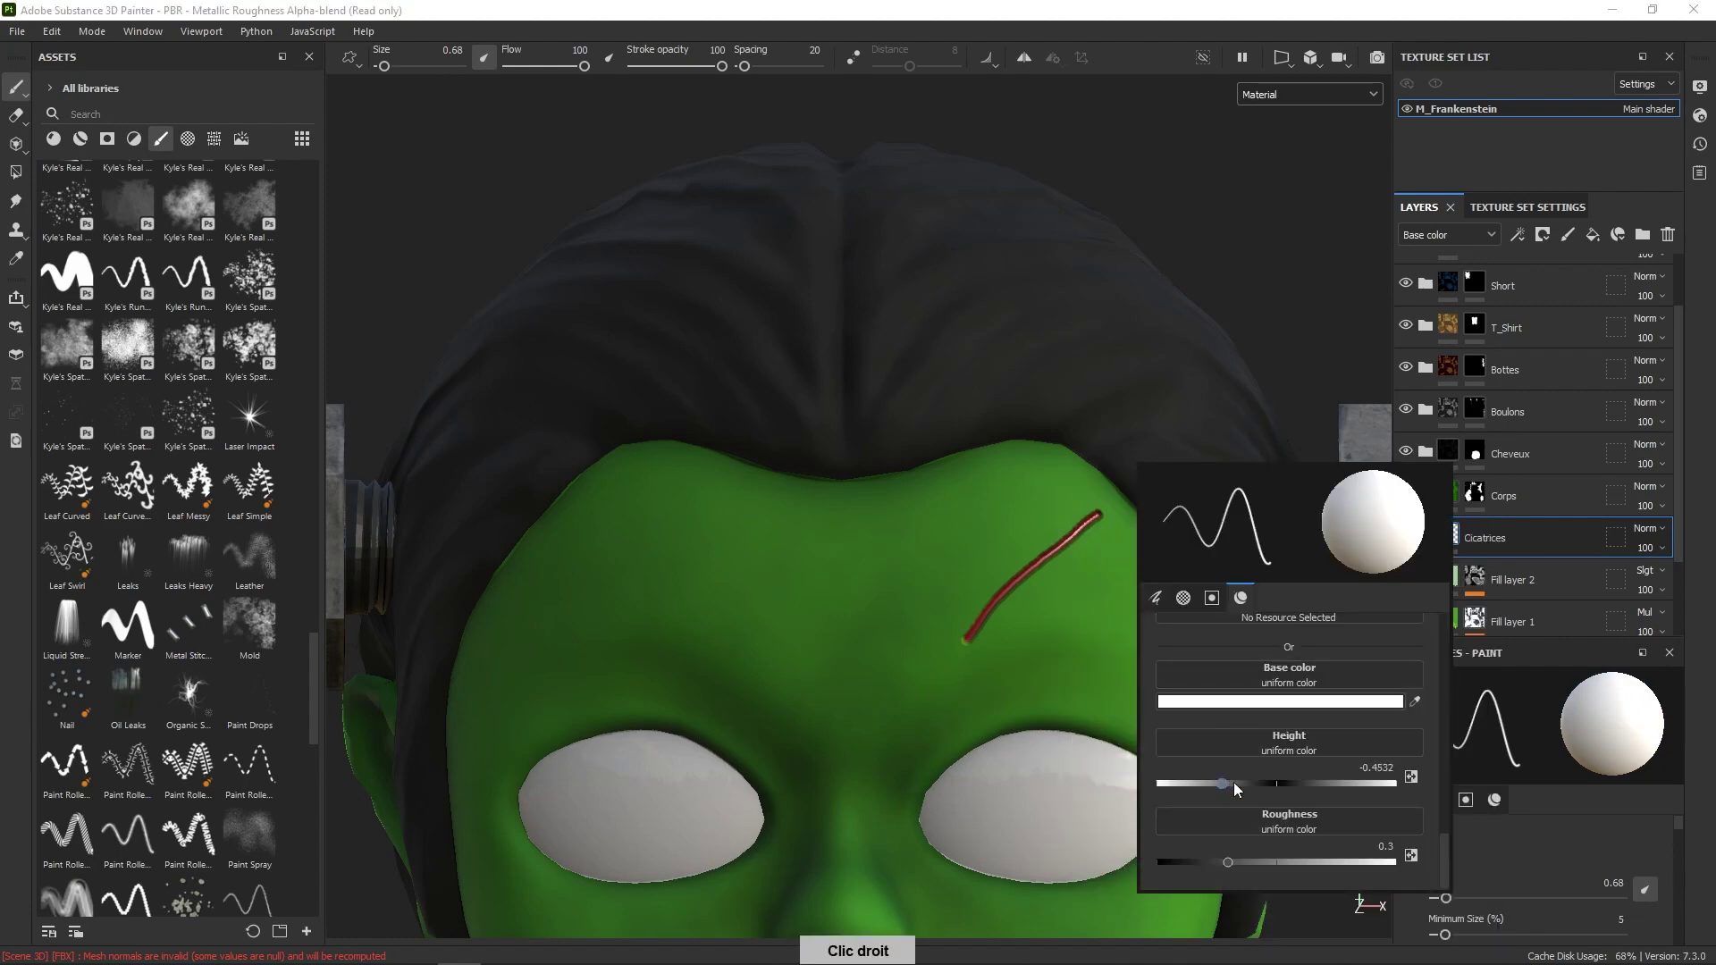
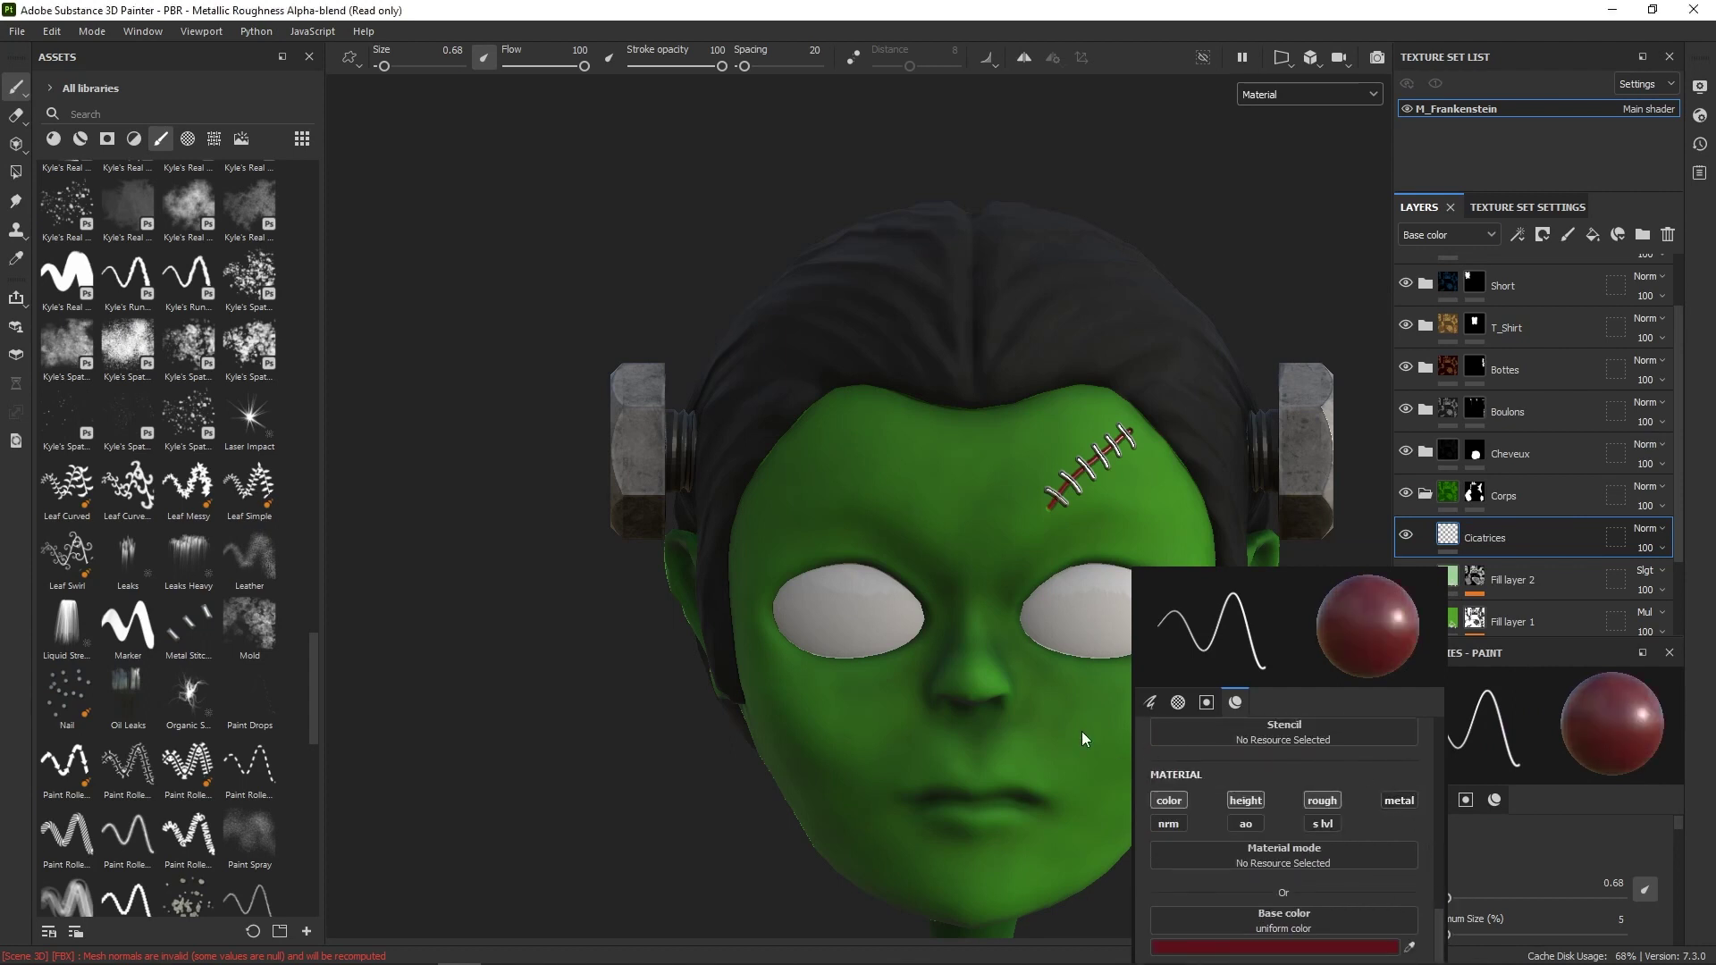
Step: Dismiss the quick properties and paint the cheek scar and the shin line
{"action": "middle_click", "coordinate": [1365, 881]}
{"action": "right_click", "coordinate": [190, 751]}
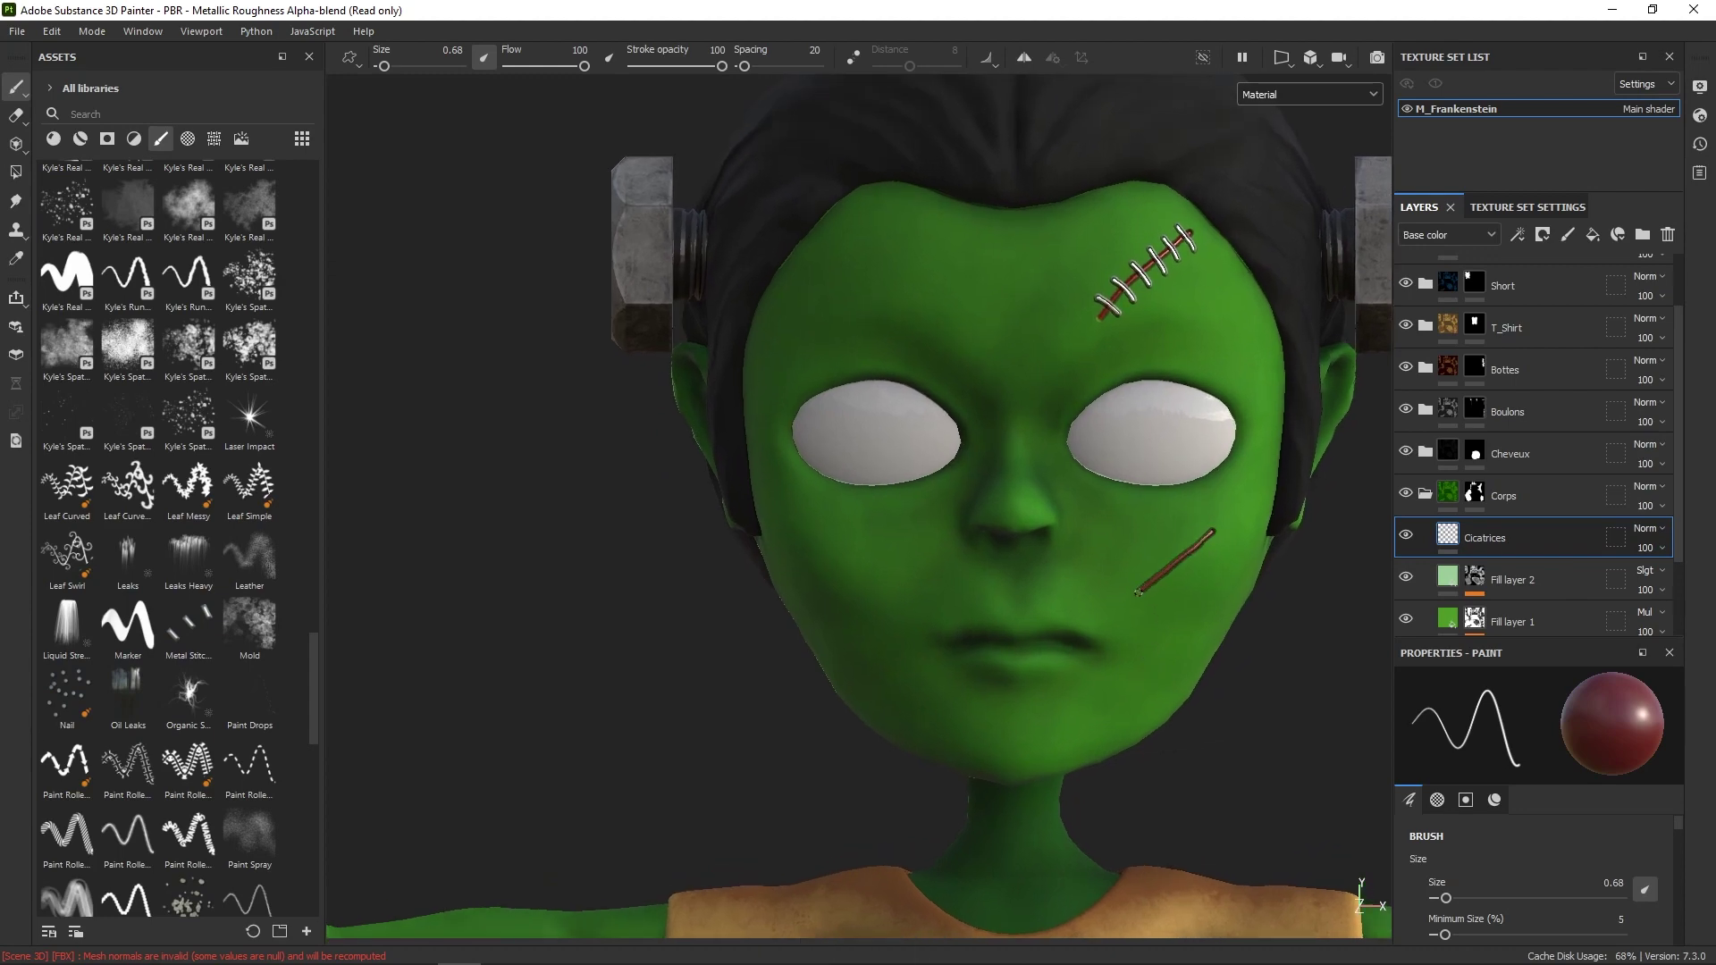
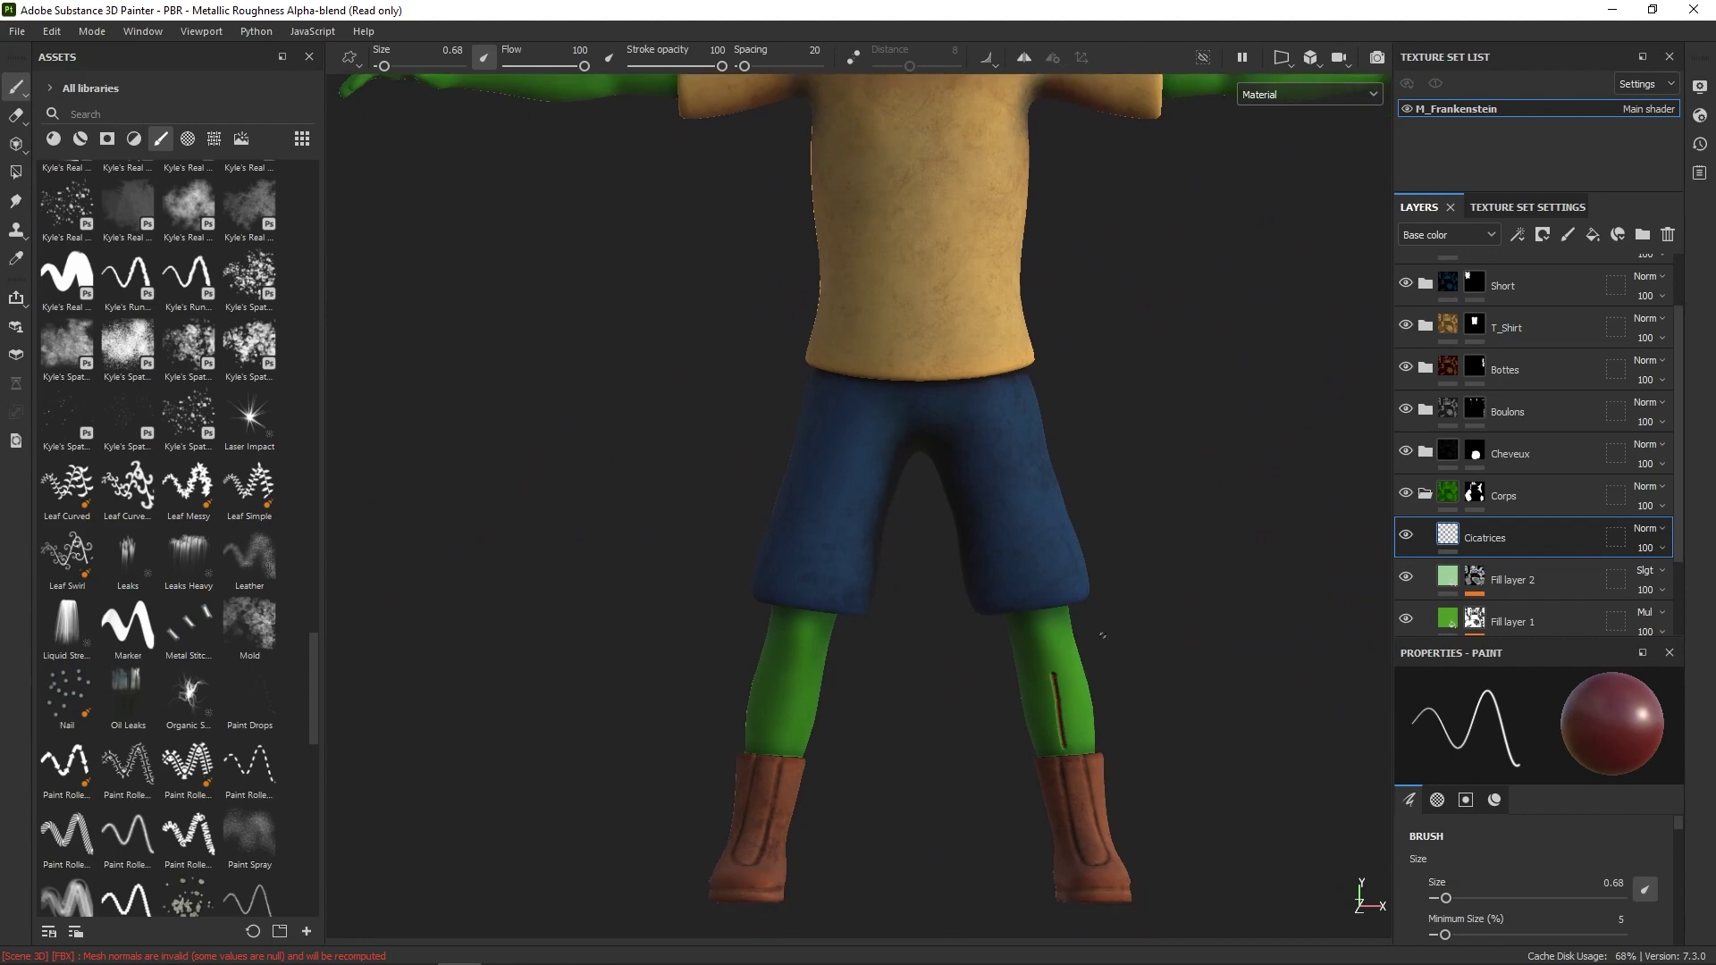
Step: Paint the shin scar red, then leave the brush white with Height about -0.19
{"action": "right_click", "coordinate": [1116, 635]}
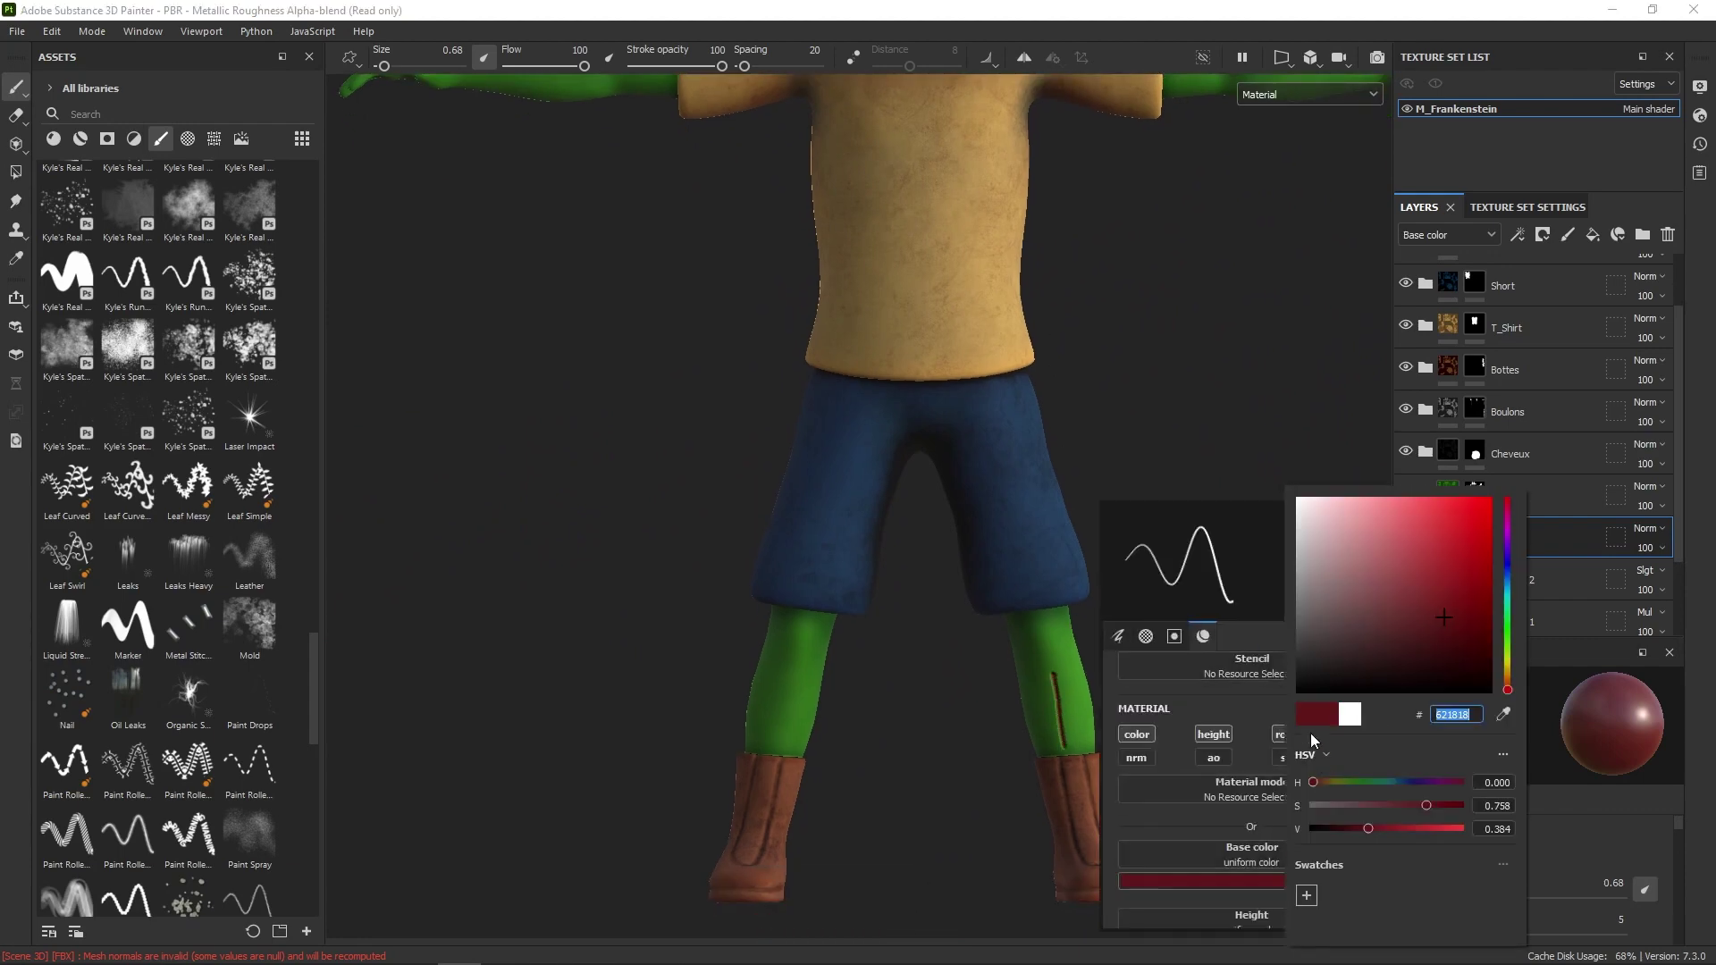
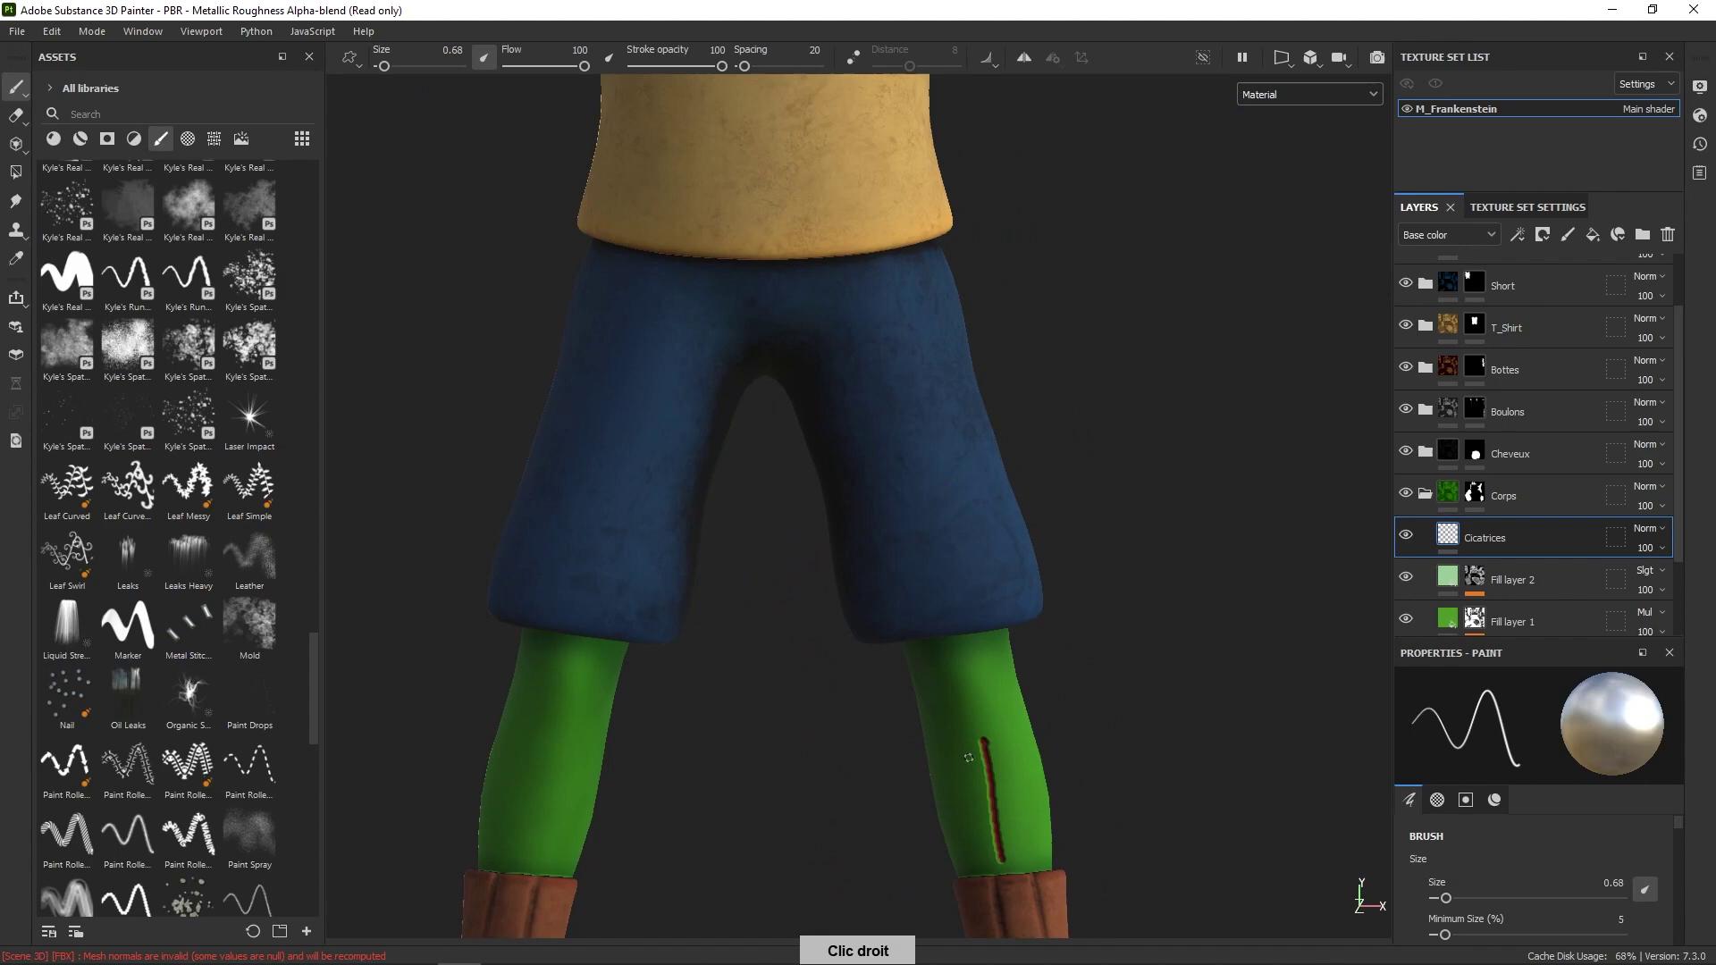
{"action": "right_click", "coordinate": [1025, 714]}
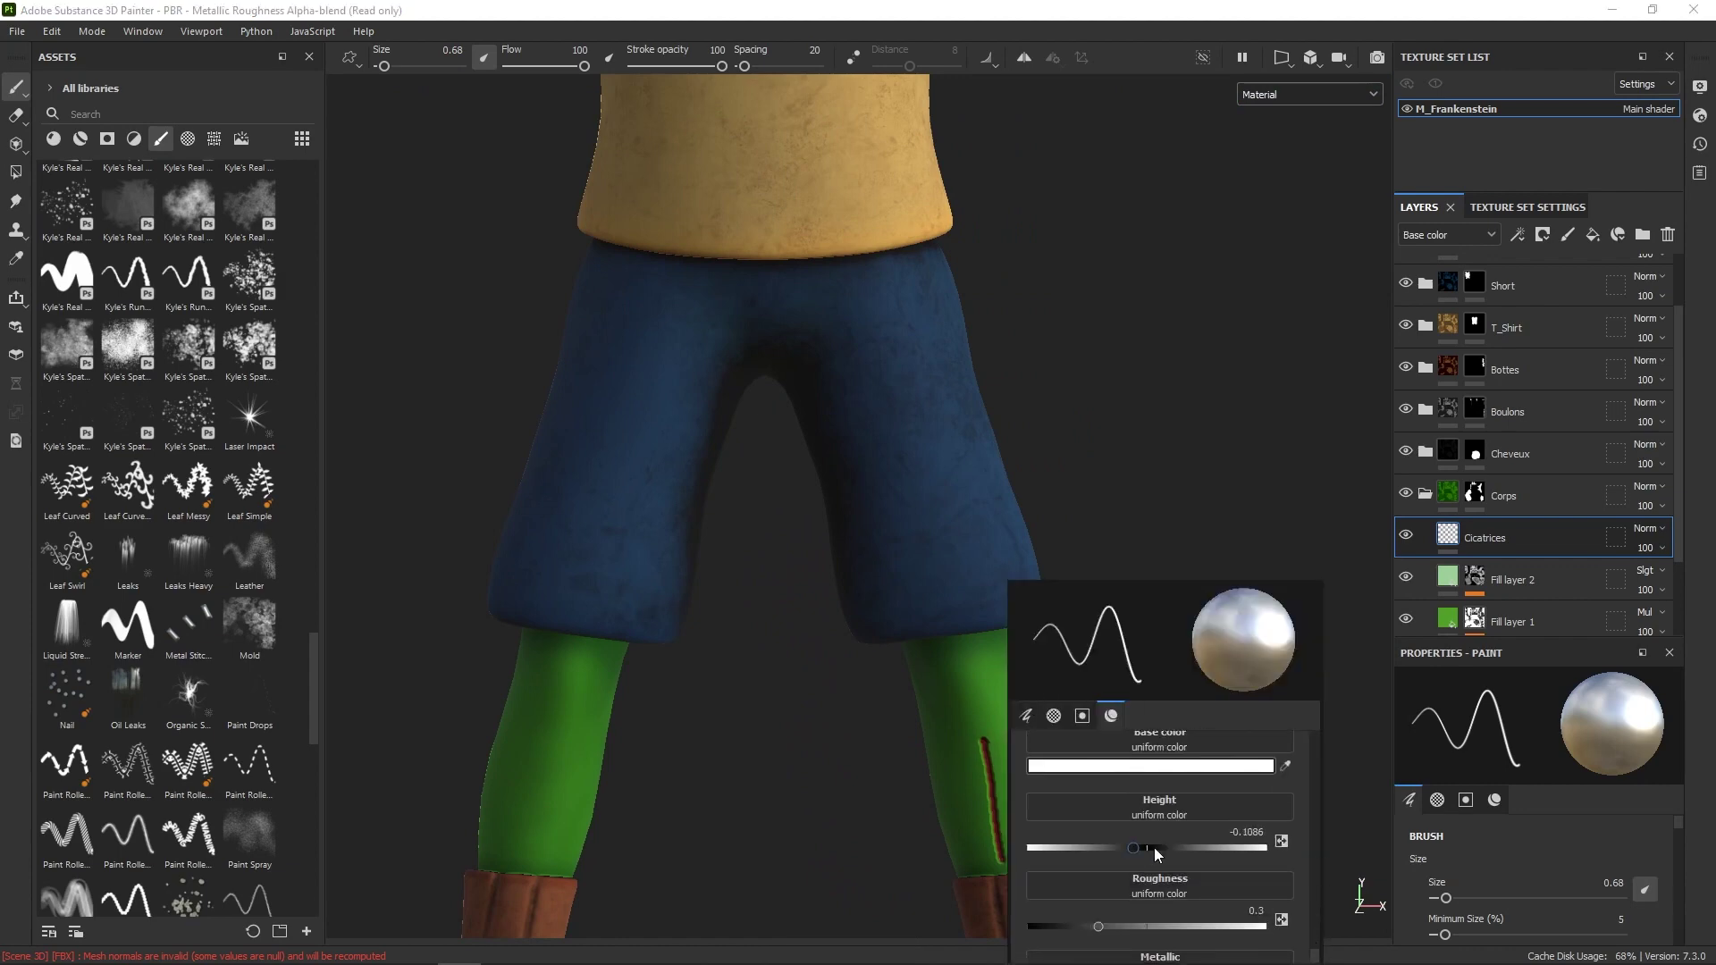